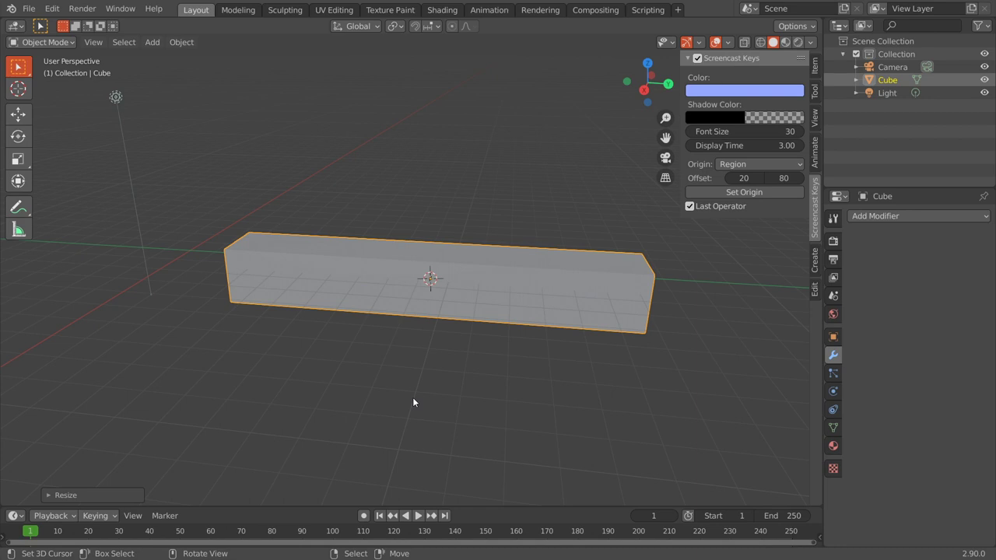
# - Orbit and zoom the view around the long box before cutting the middle loop
pyautogui.scroll(-3)
pyautogui.middleClick(406, 370)
pyautogui.scroll(-3)
pyautogui.scroll(3)
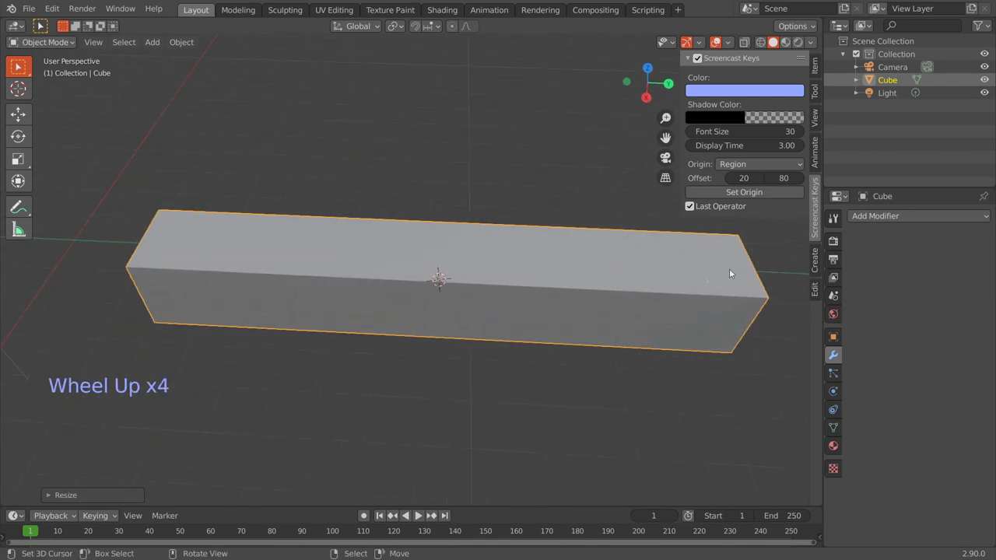
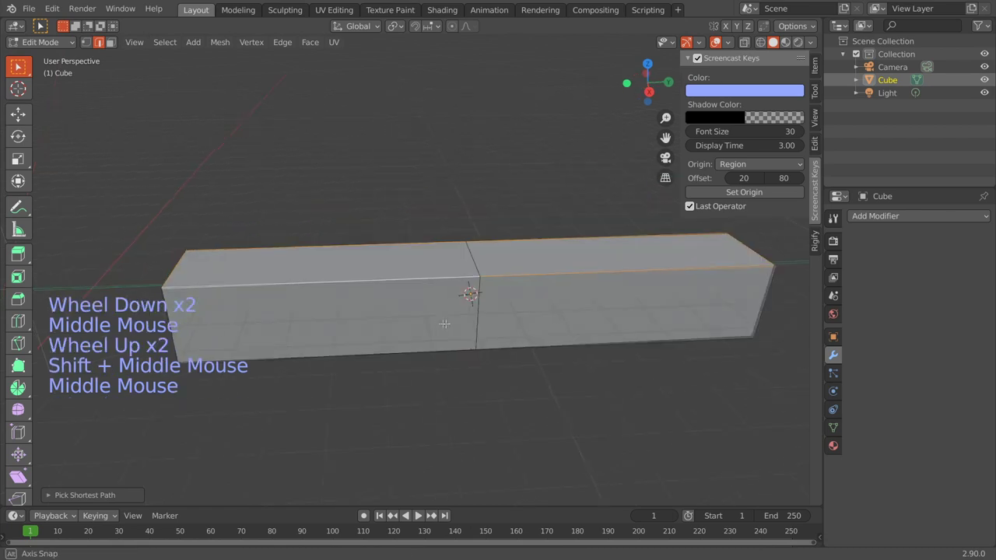
# - Bevel the selected end edges into a narrow chamfer with Ctrl+B
pyautogui.press('ctrl+b')
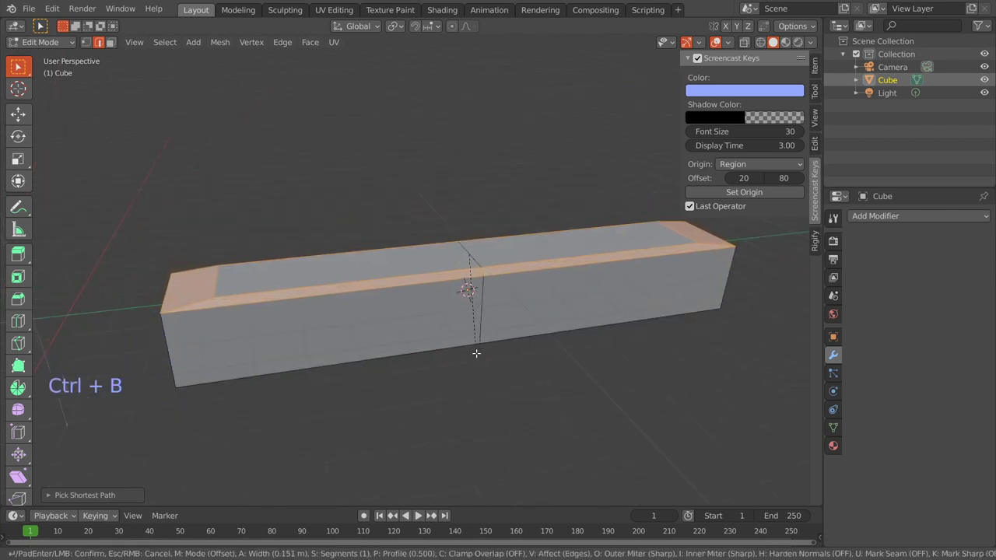
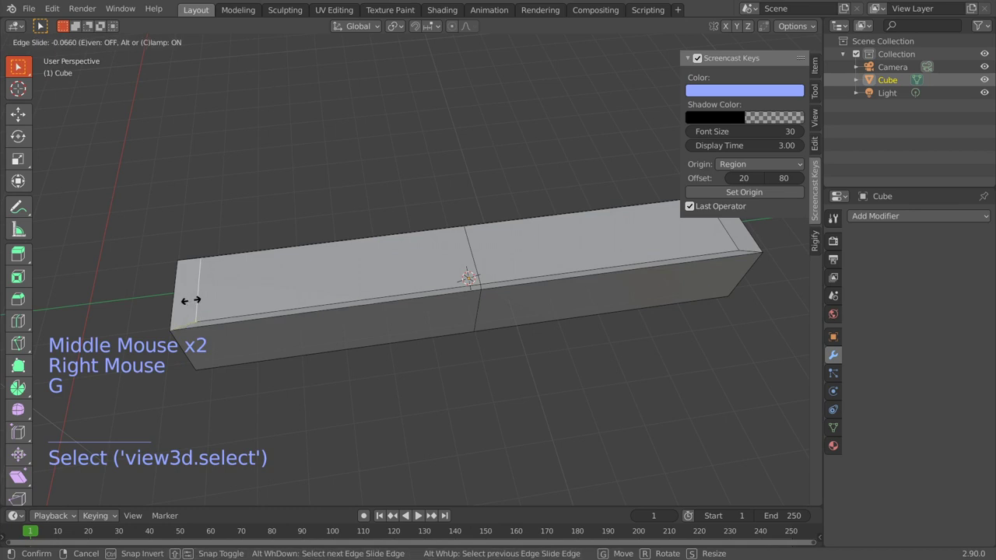
pyautogui.scroll(-3)
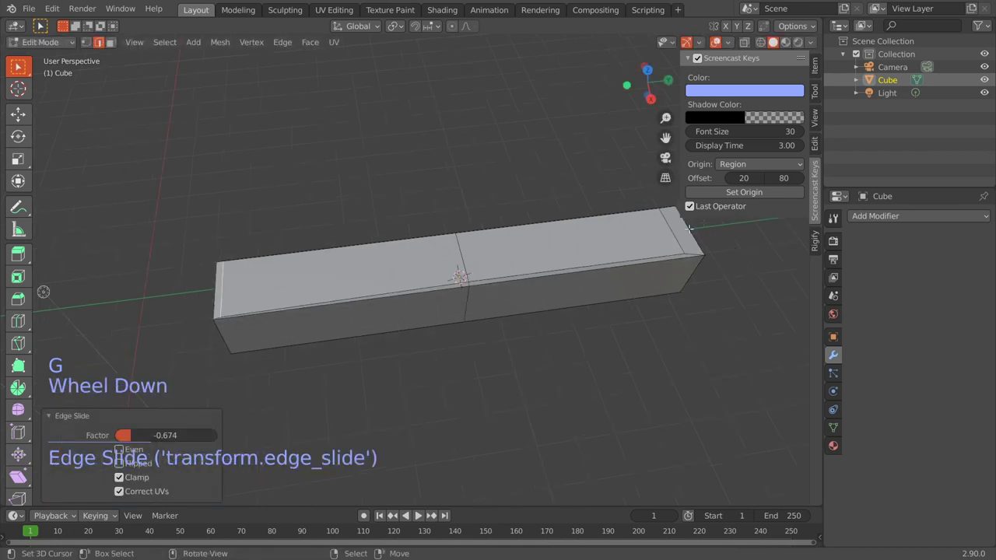
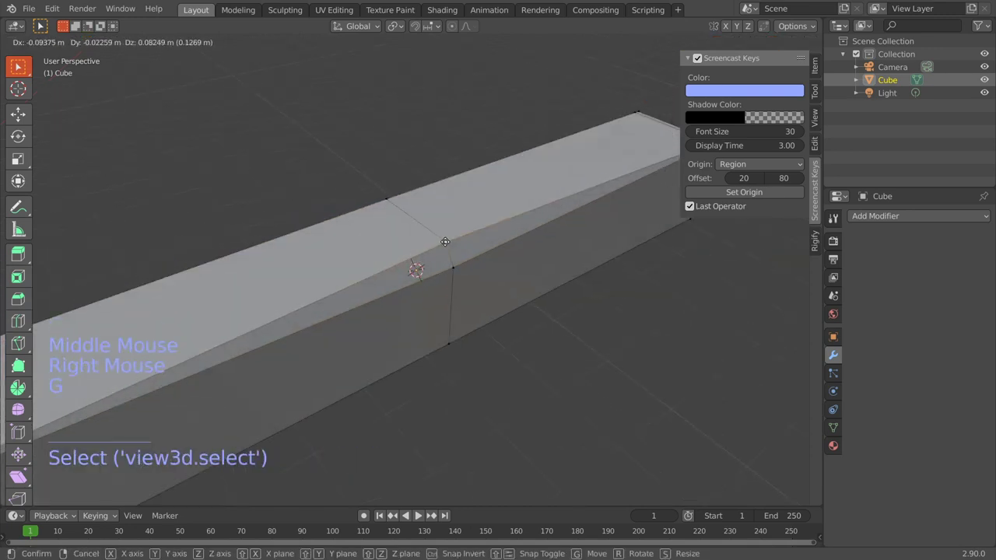
# - Confirm the inward-moved end vertices and return to Object Mode to view the tapered bar
pyautogui.scroll(-3)
pyautogui.click(815, 47)
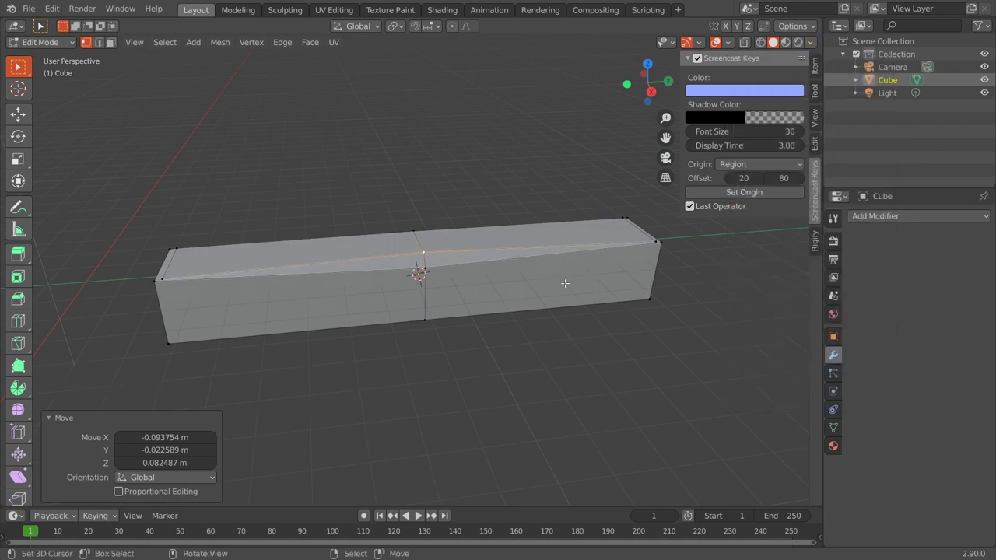
pyautogui.press('Tab')
pyautogui.scroll(-3)
pyautogui.middleClick(555, 307)
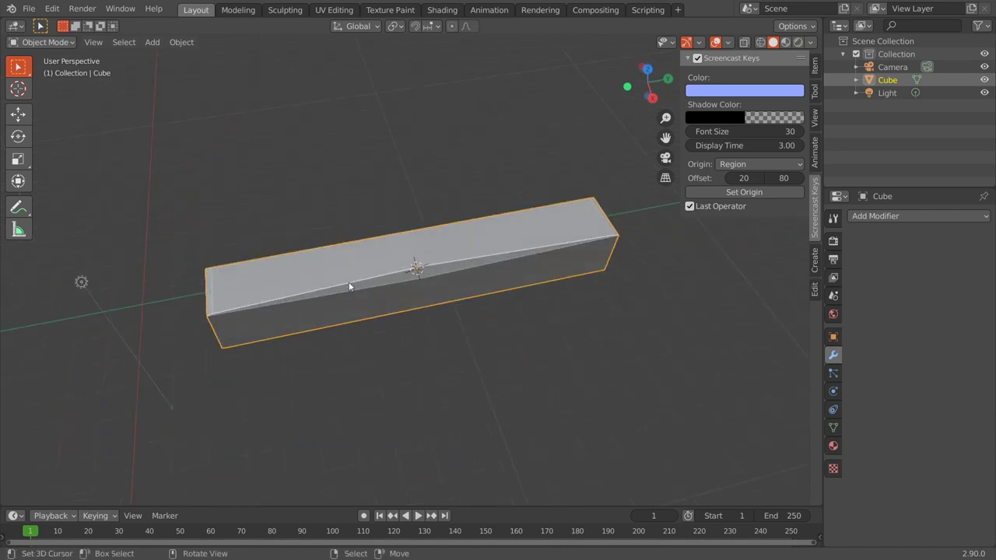
pyautogui.scroll(-3)
pyautogui.middleClick(517, 305)
pyautogui.middleClick(545, 272)
pyautogui.press('shift+g')
pyautogui.middleClick(493, 295)
pyautogui.scroll(3)
pyautogui.middleClick(501, 294)
pyautogui.scroll(-3)
pyautogui.scroll(-3)
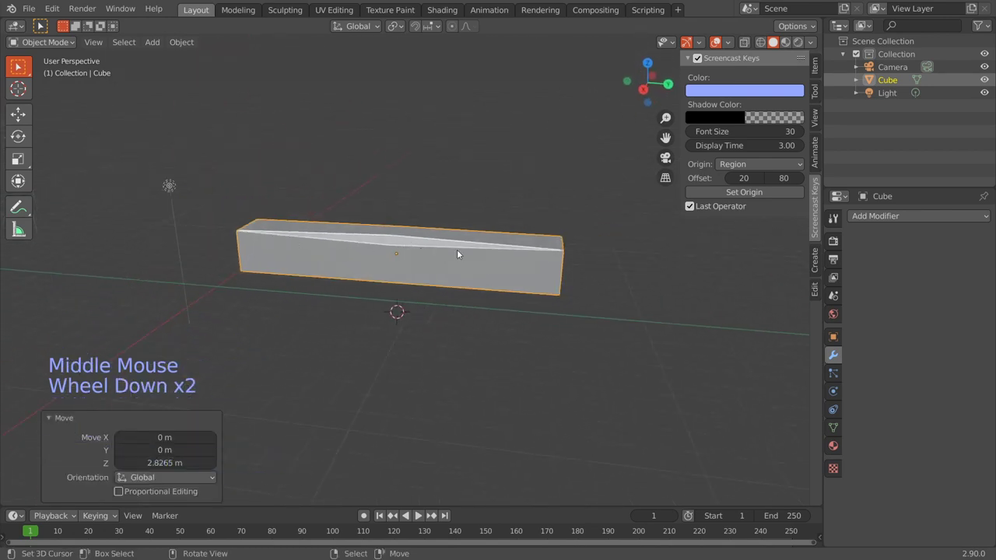
pyautogui.middleClick(557, 253)
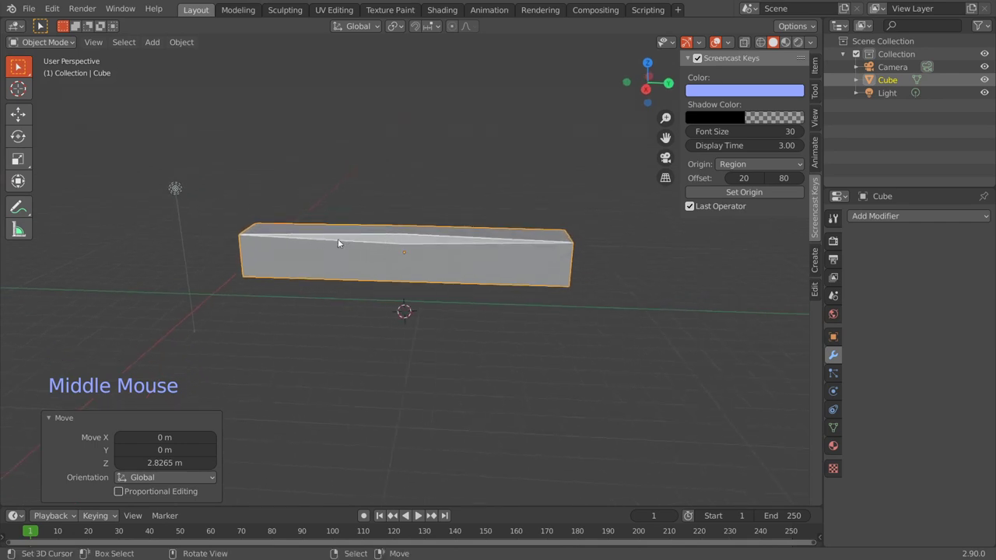